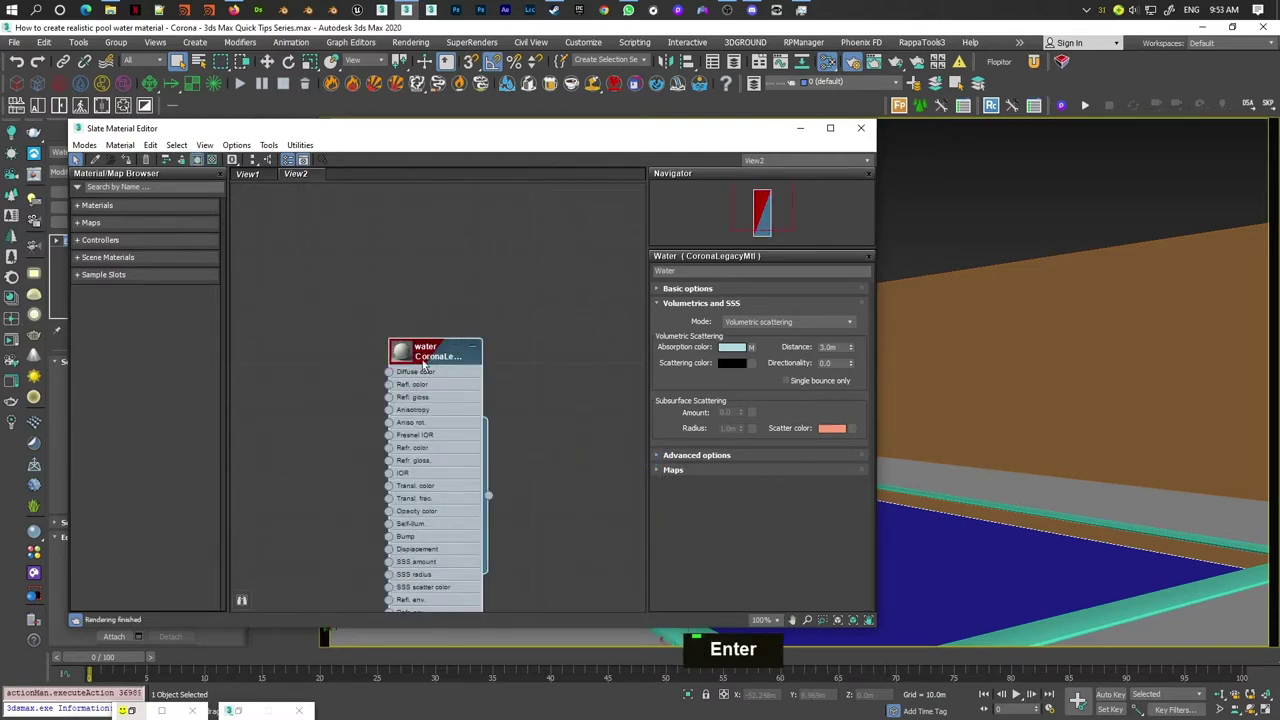
Start Corona Interactive Rendering showing the pool camera view beside the water material.
key(a)
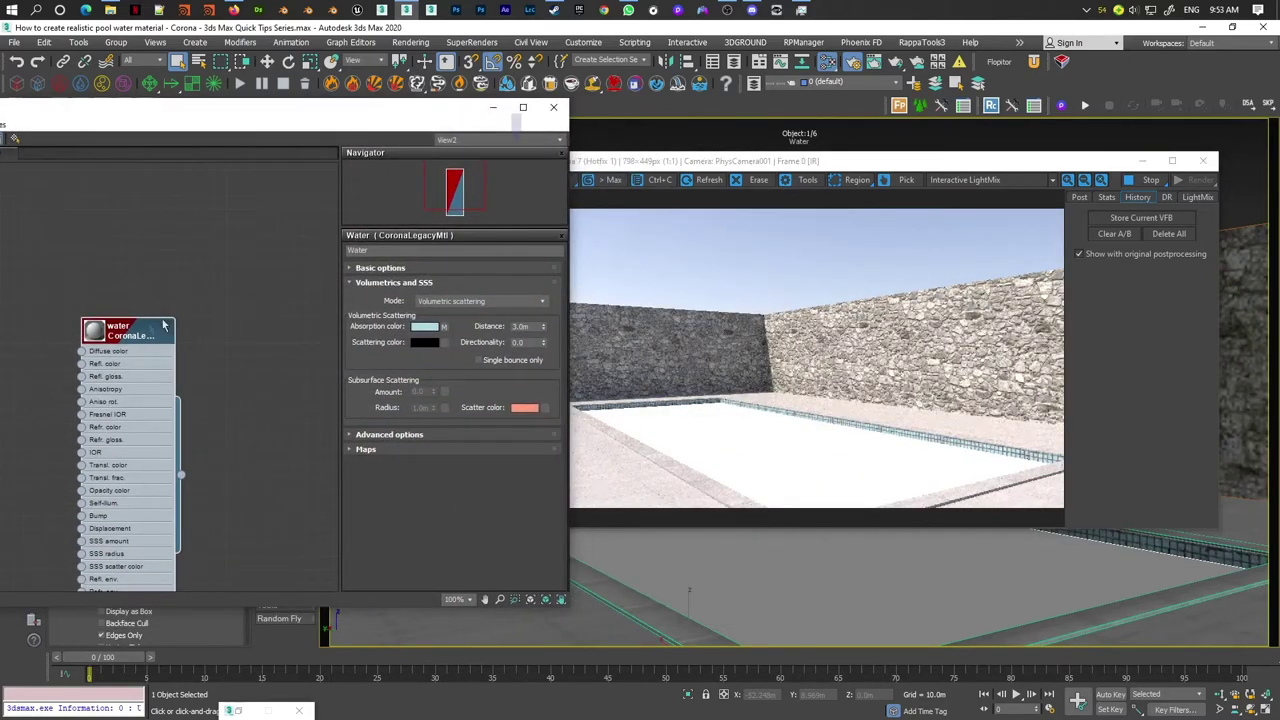
Set the water's Reflection Level to 1.0, Refraction Level to 1.0 and Refraction IOR to 1.33.
double_click(123, 334)
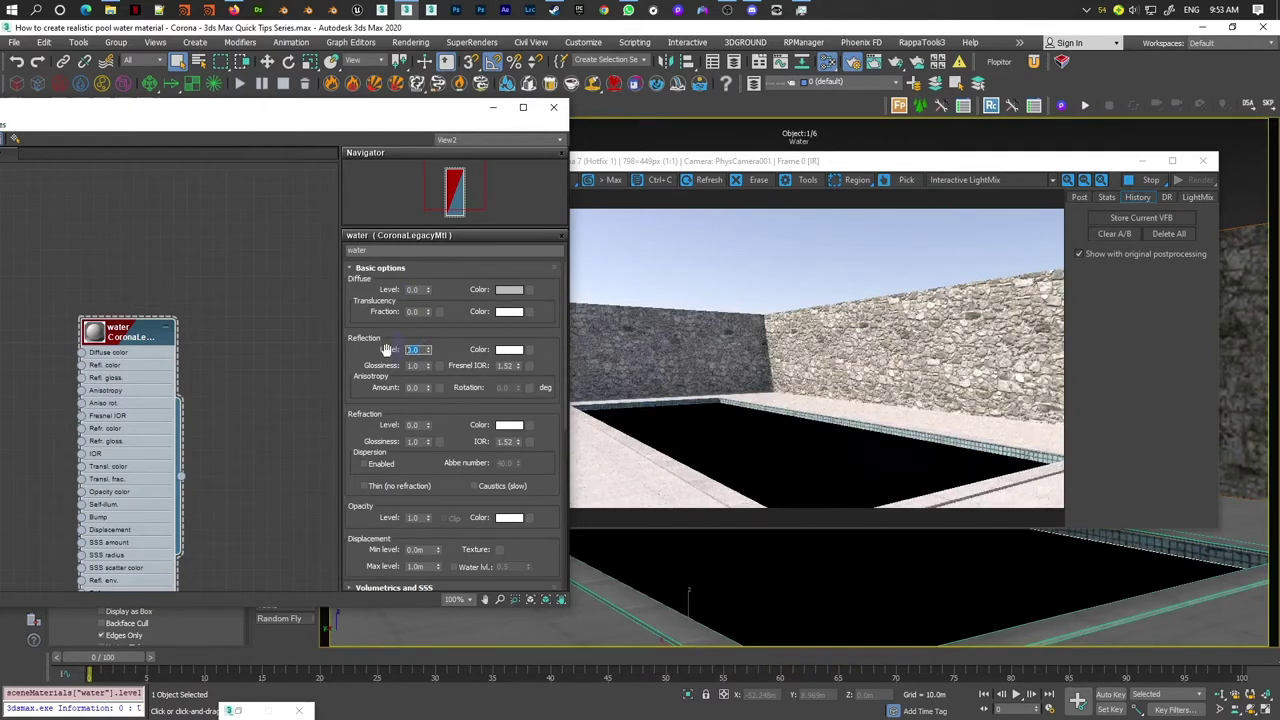
key(1)
text([Enter], [ 1 ])
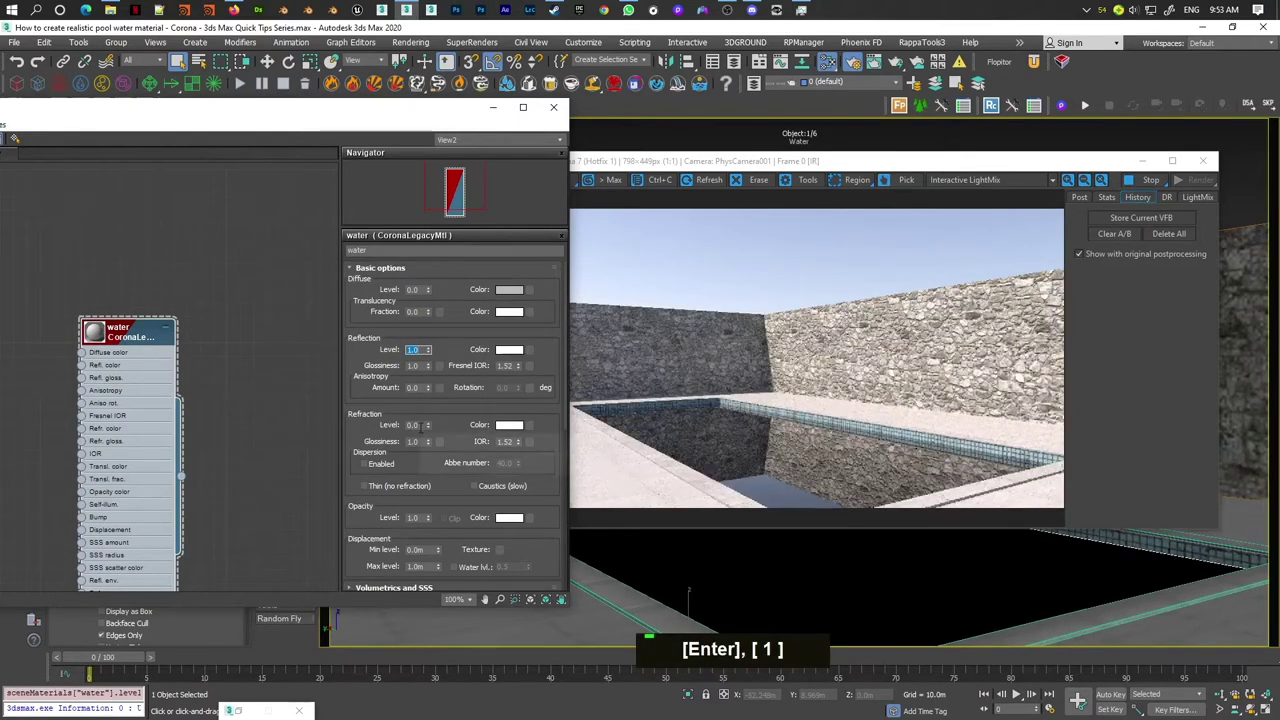
key(1)
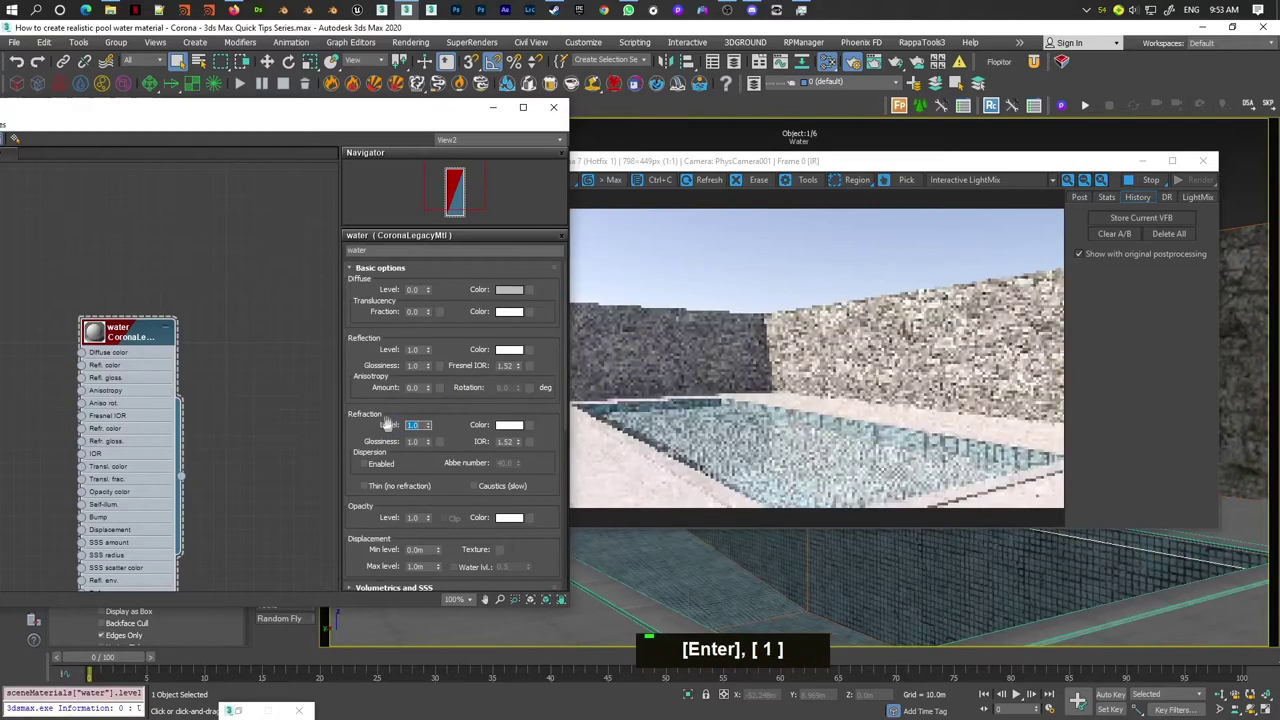
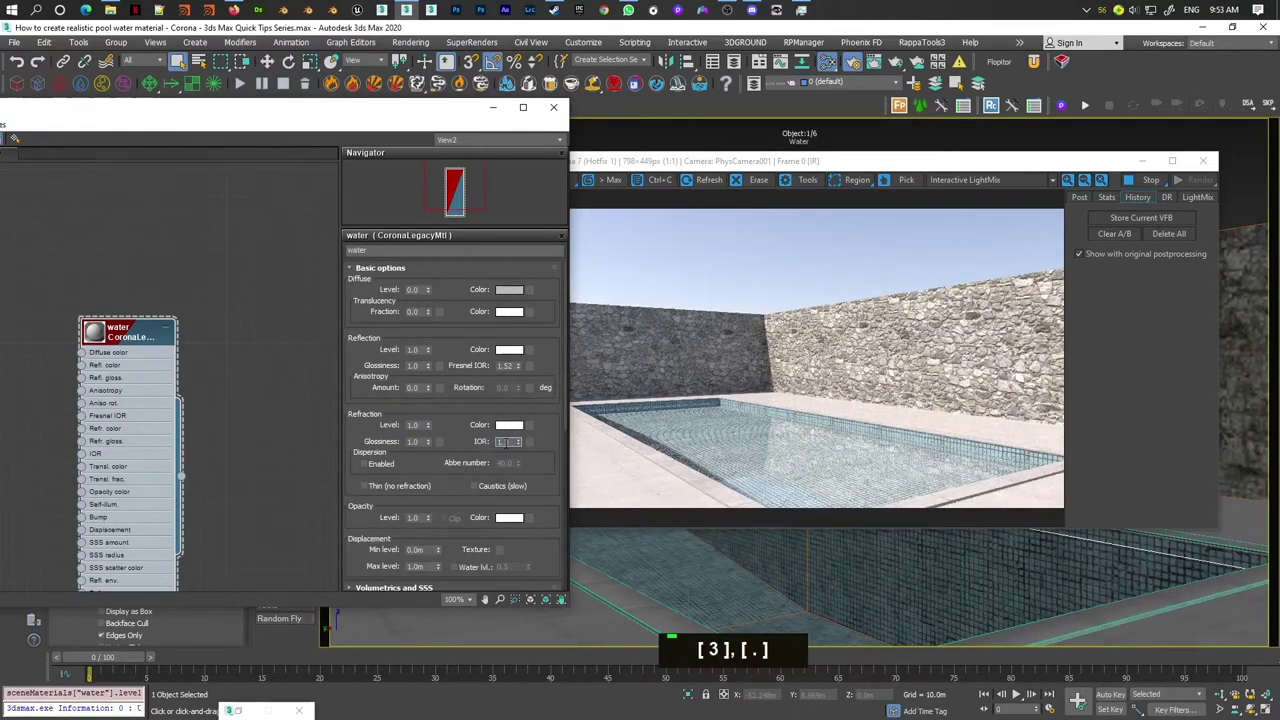
key(Return)
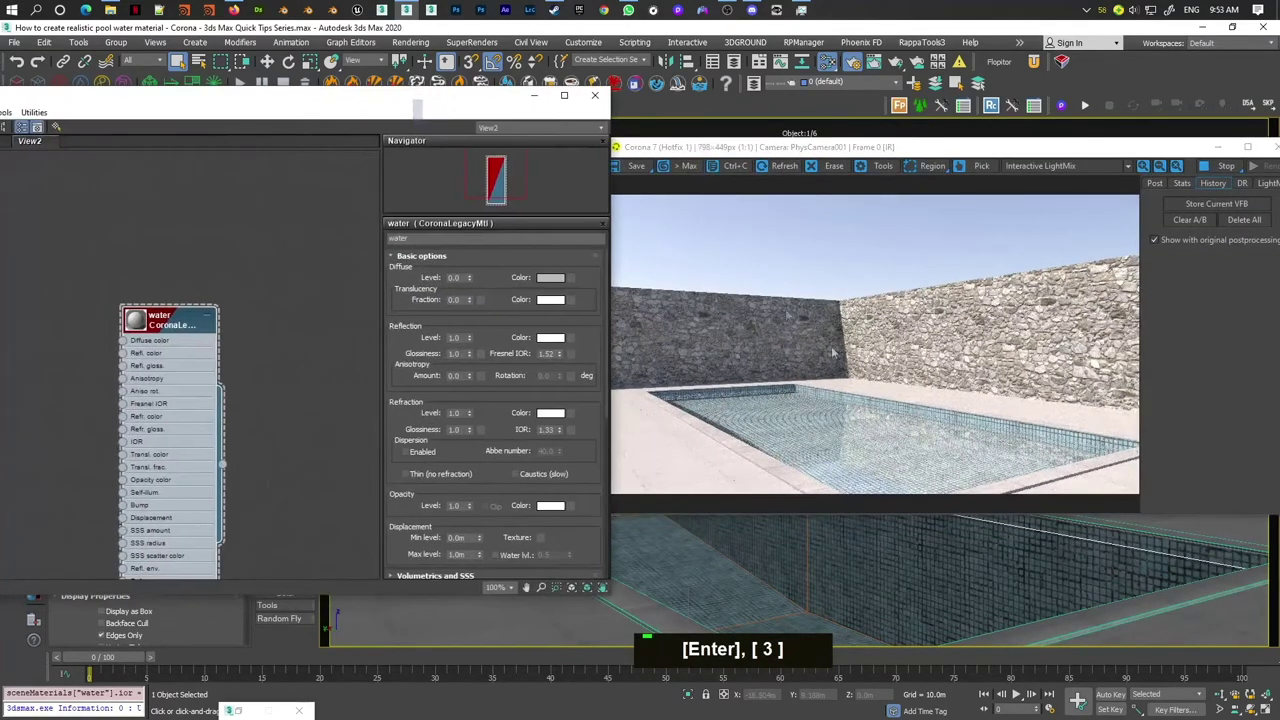
scroll(up, 3)
scroll(down, 3)
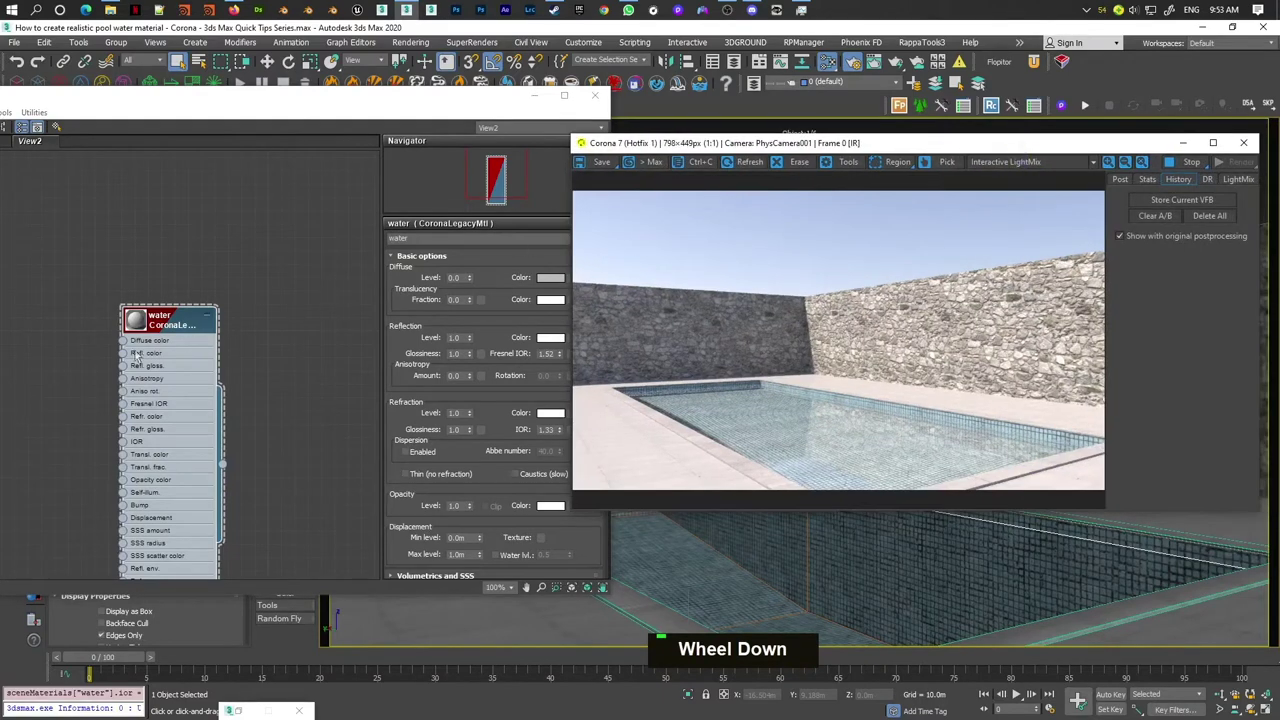
scroll(down, 3)
Add a Smoke map in the Slate view and wire it to the water material's Bump slot.
middle_click(97, 380)
double_click(251, 304)
right_click(251, 304)
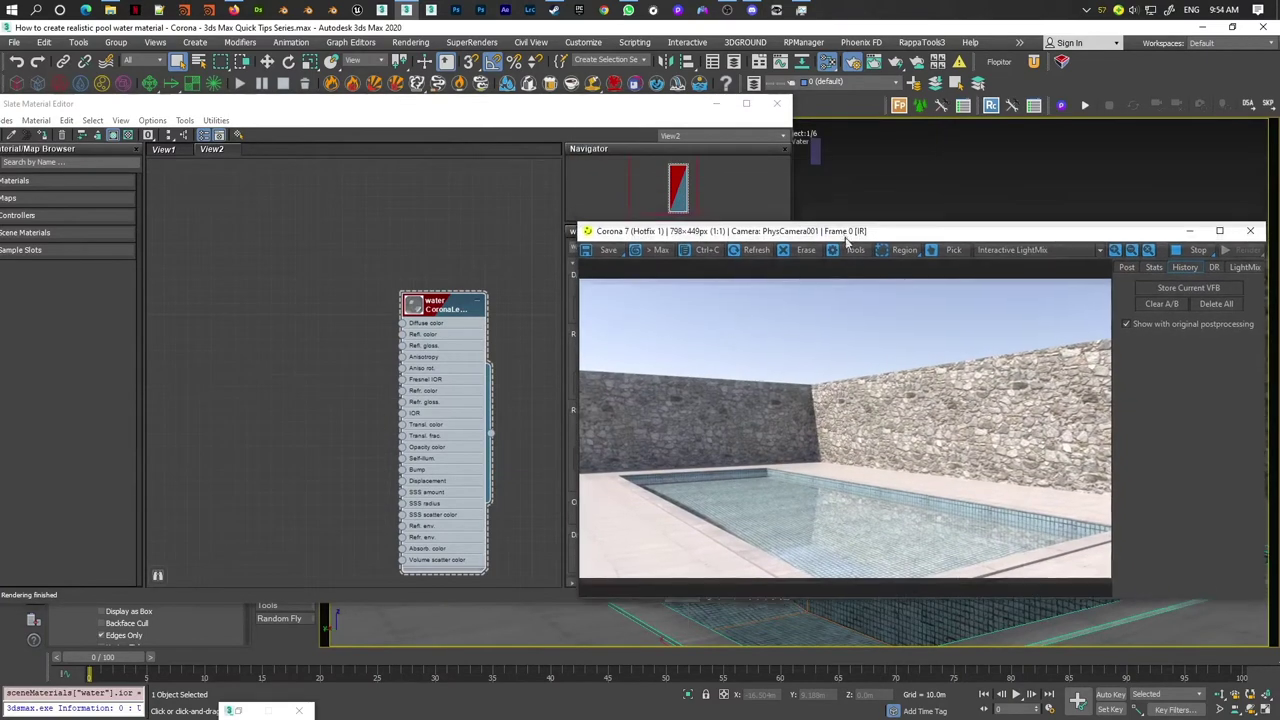
right_click(235, 352)
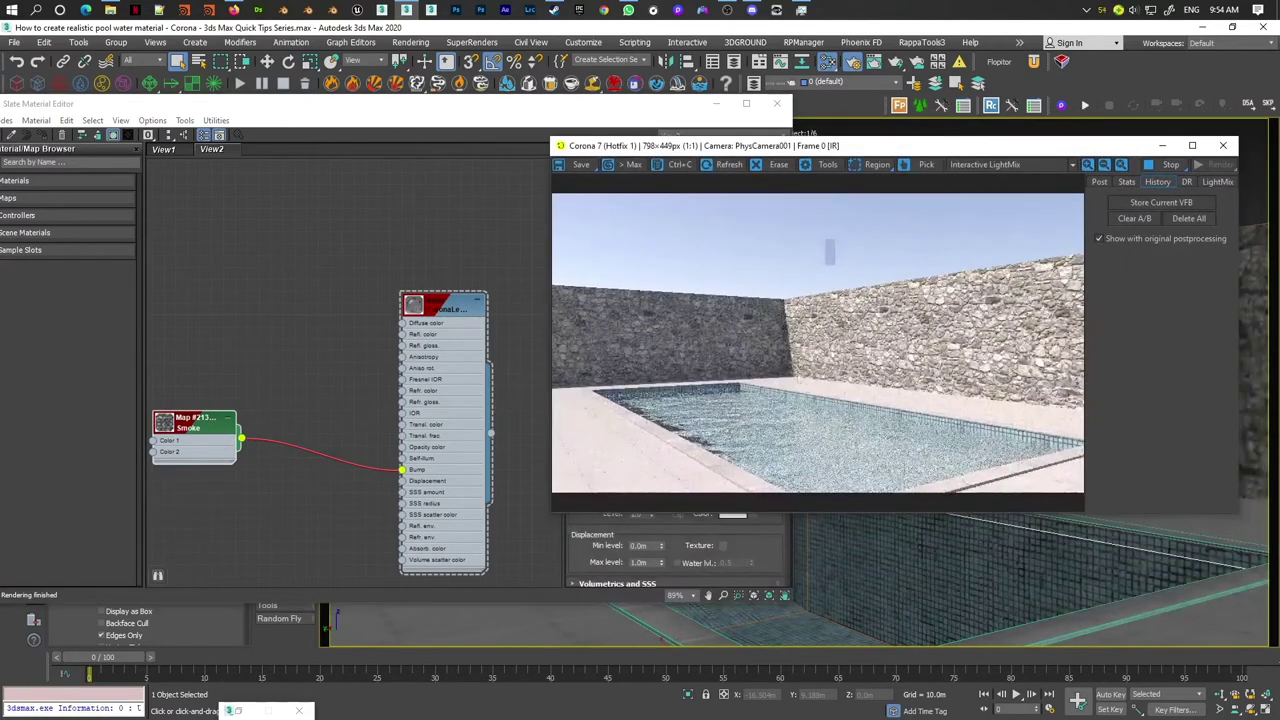
Zoom the frame buffer to compare the rippled water against the stored earlier render.
scroll(up, 3)
scroll(down, 3)
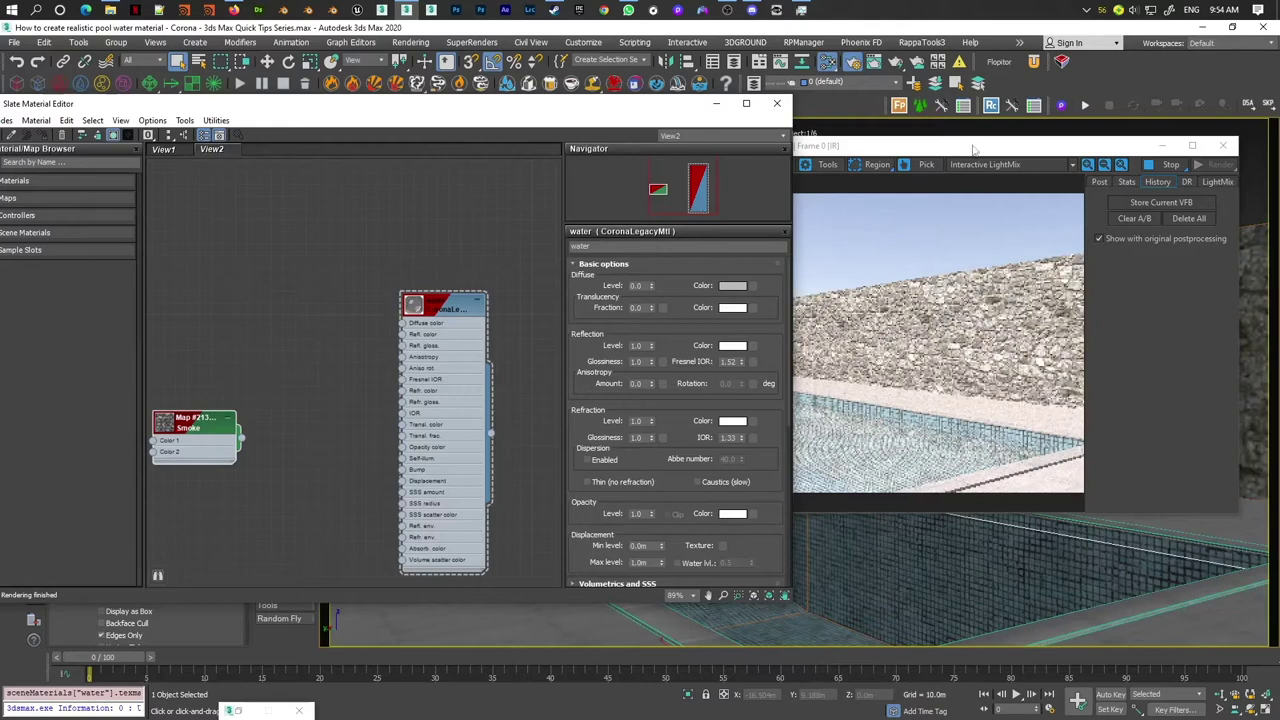
scroll(up, 3)
scroll(down, 3)
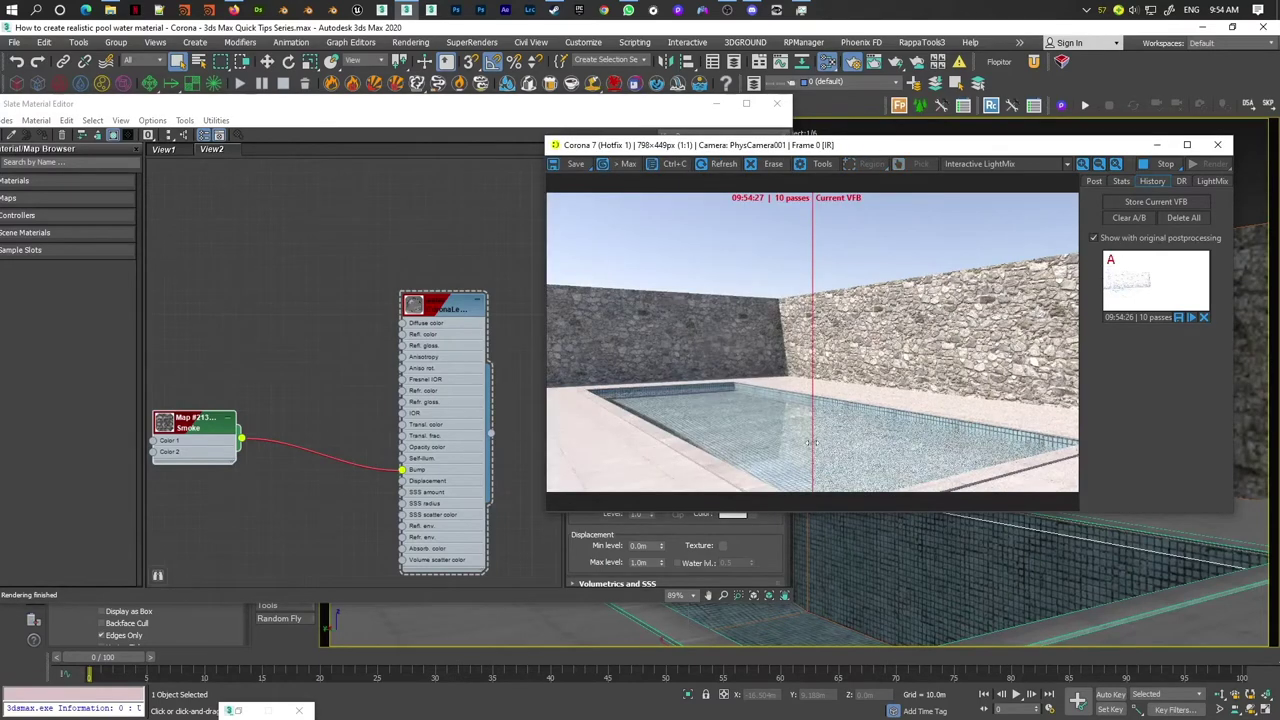
scroll(up, 3)
scroll(up, 3)
scroll(down, 3)
scroll(down, 3)
scroll(up, 3)
scroll(down, 3)
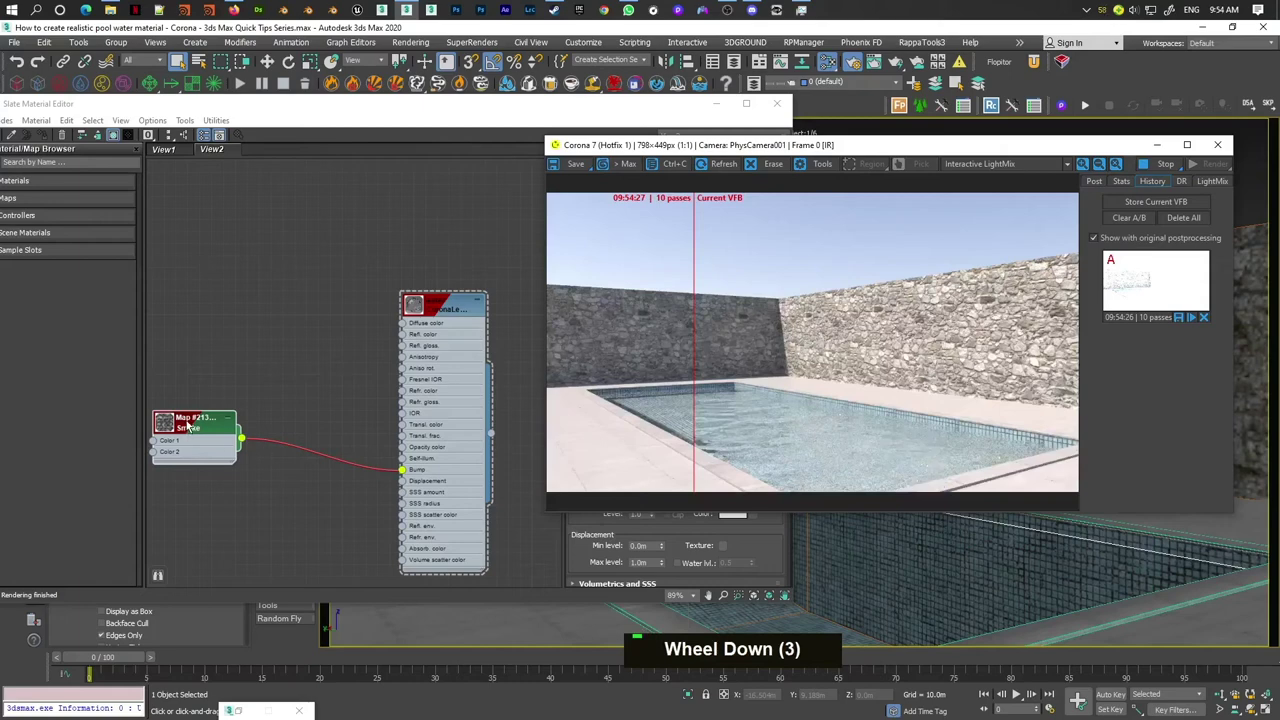
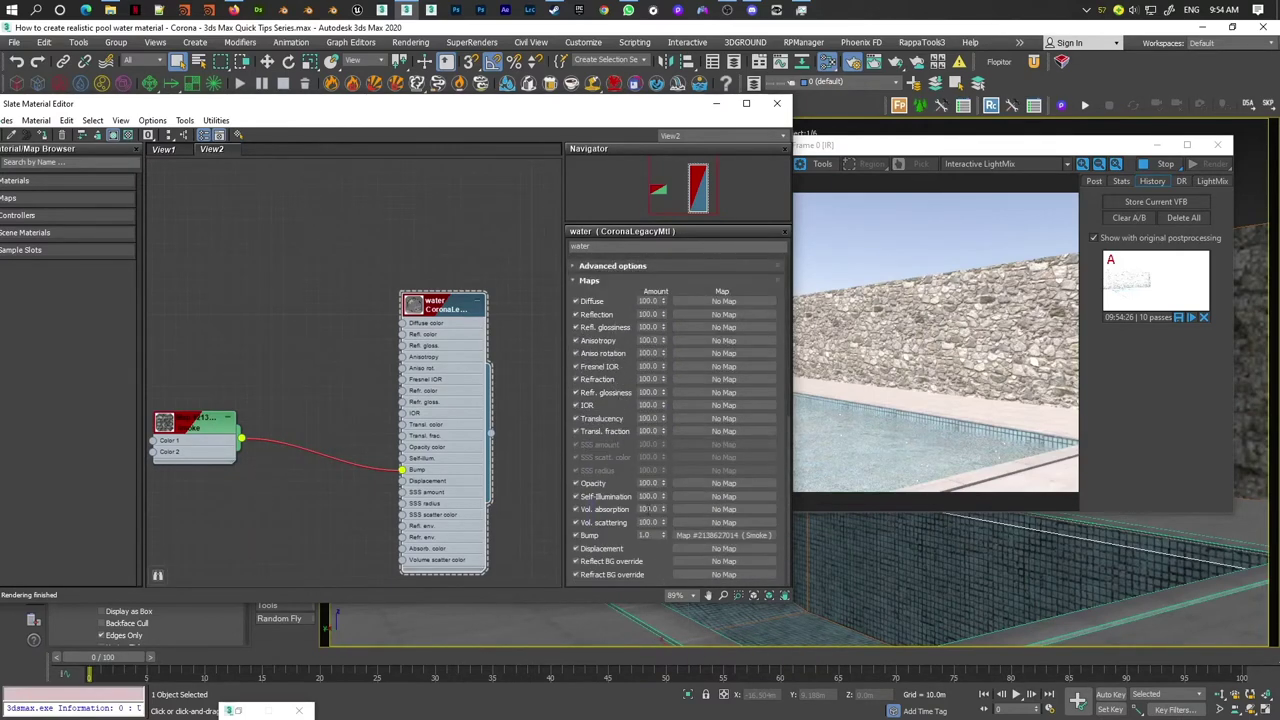
Lower the water's Bump amount in the Maps rollout to 0.2 and check the render.
key(.)
key(2)
key(Return)
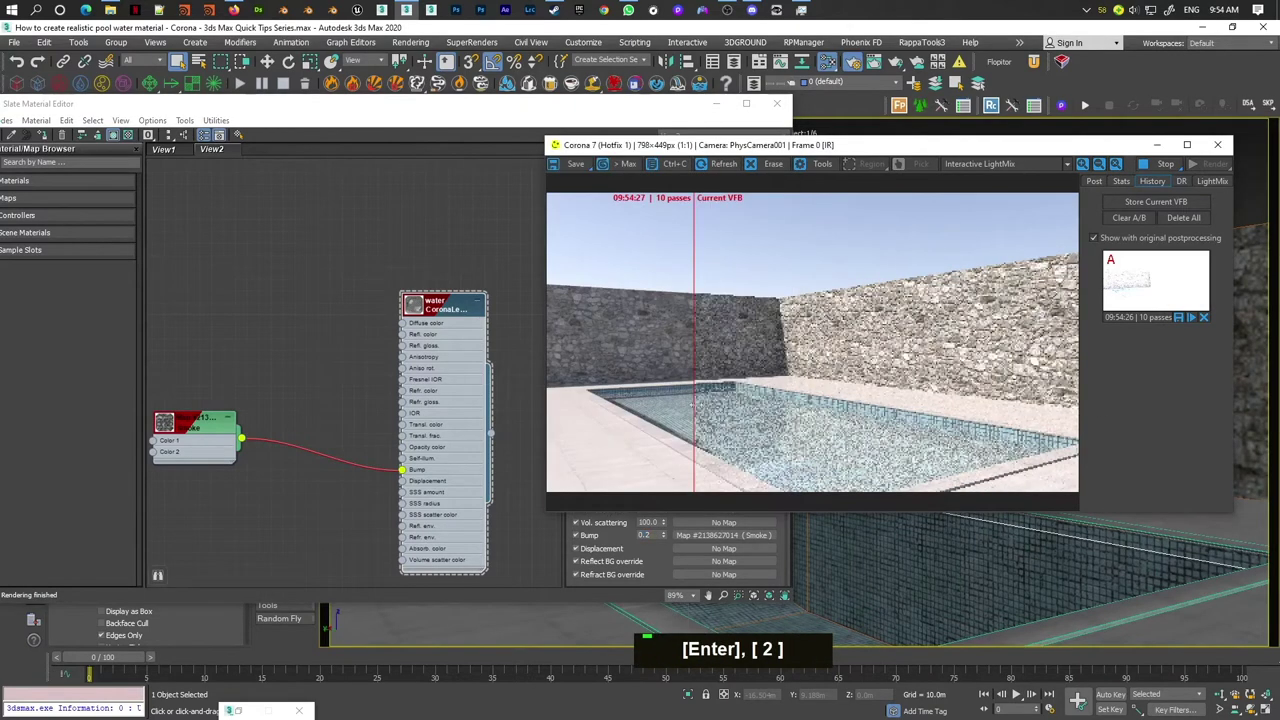
scroll(up, 3)
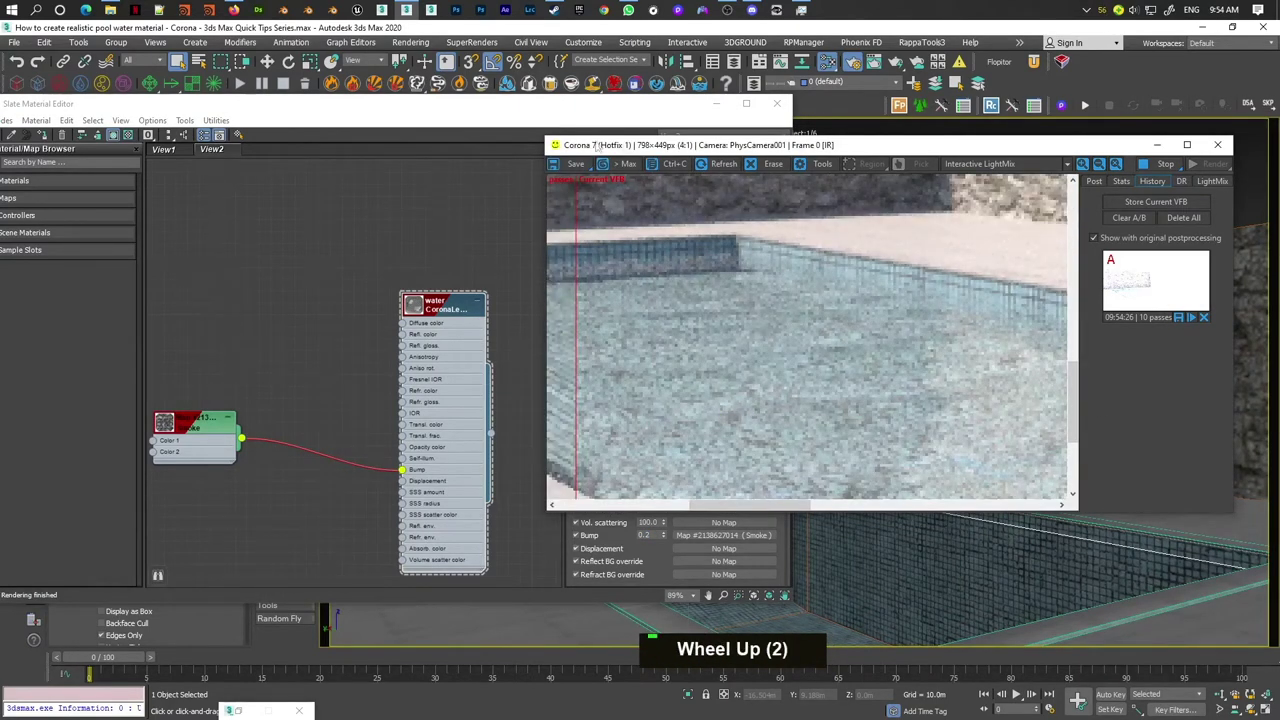
scroll(down, 3)
scroll(up, 3)
Reduce the bump further to 0.1 and inspect the subtler ripples close up against the stored version.
middle_click(995, 460)
scroll(up, 3)
scroll(down, 3)
scroll(up, 3)
scroll(down, 3)
scroll(down, 3)
scroll(up, 3)
scroll(down, 3)
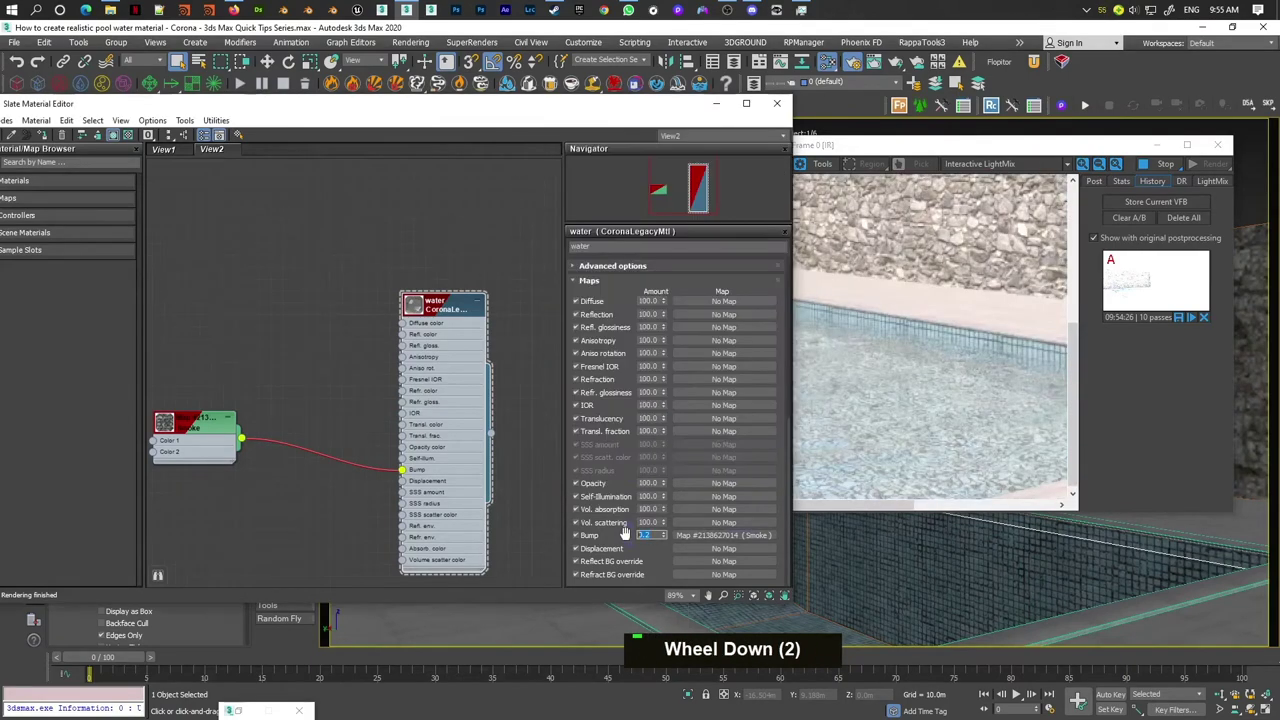
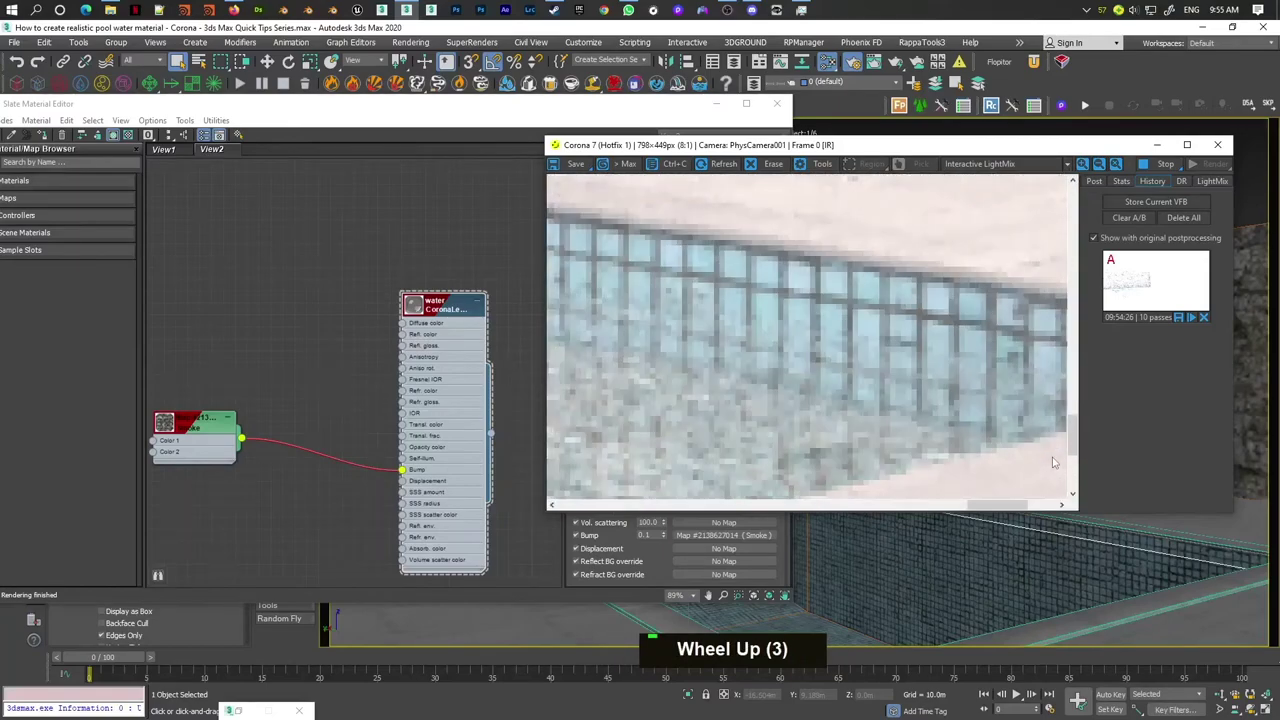
scroll(down, 3)
scroll(up, 3)
scroll(down, 3)
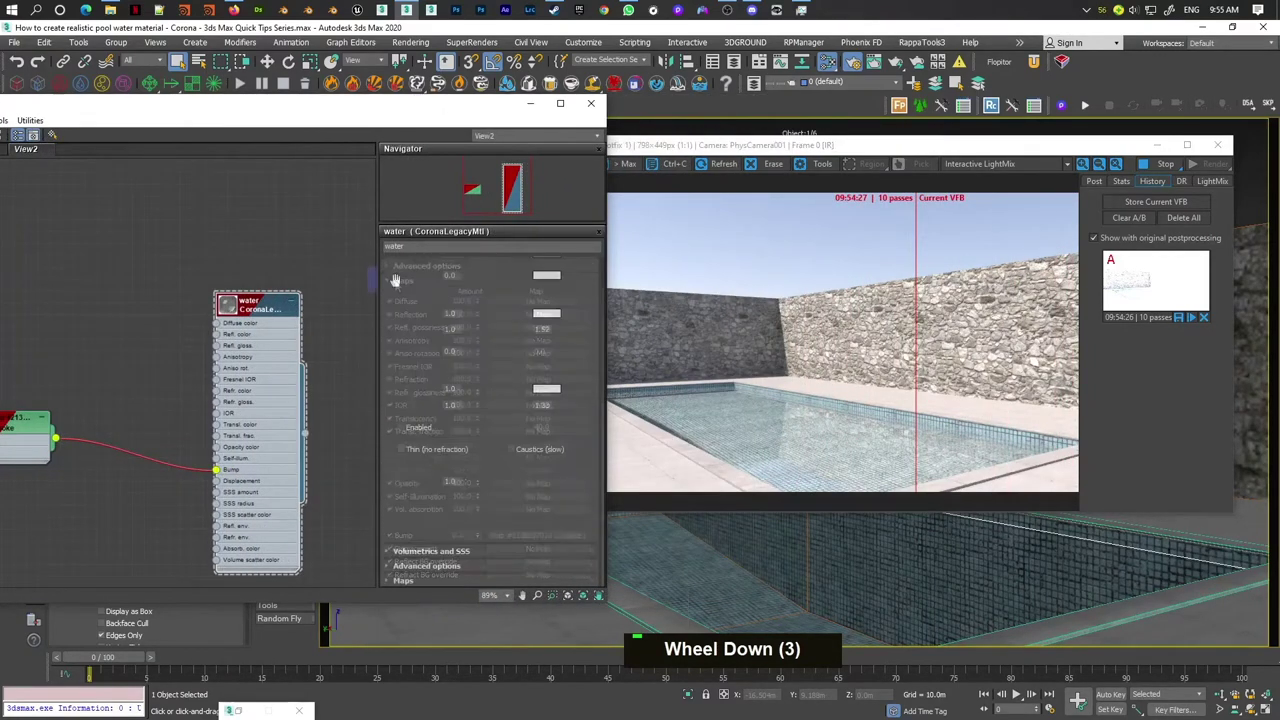
Enable Volumetric scattering with a light blue Absorption colour and 3.0 m distance.
scroll(down, 3)
key(3)
key(Return)
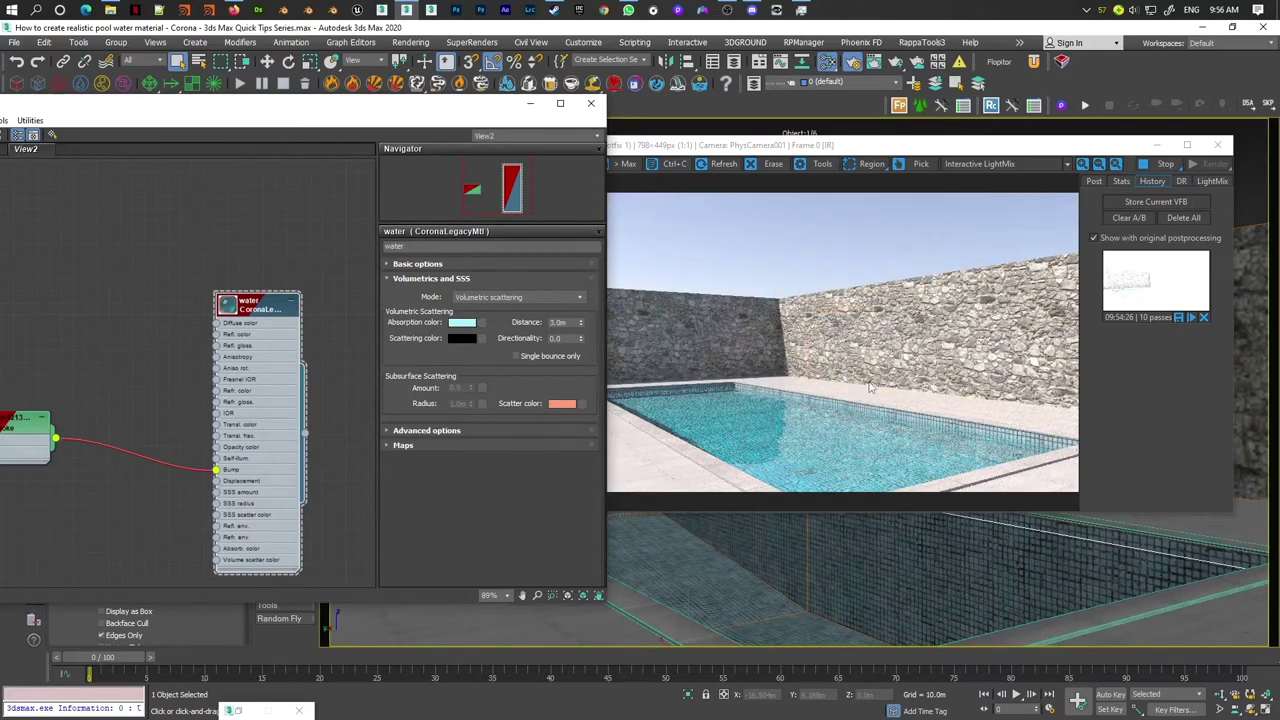
Zoom the frame buffer to compare the cyan-tinted water against the stored render.
scroll(up, 3)
scroll(down, 3)
scroll(down, 3)
scroll(up, 3)
scroll(up, 3)
scroll(down, 3)
scroll(down, 3)
scroll(up, 3)
scroll(down, 3)
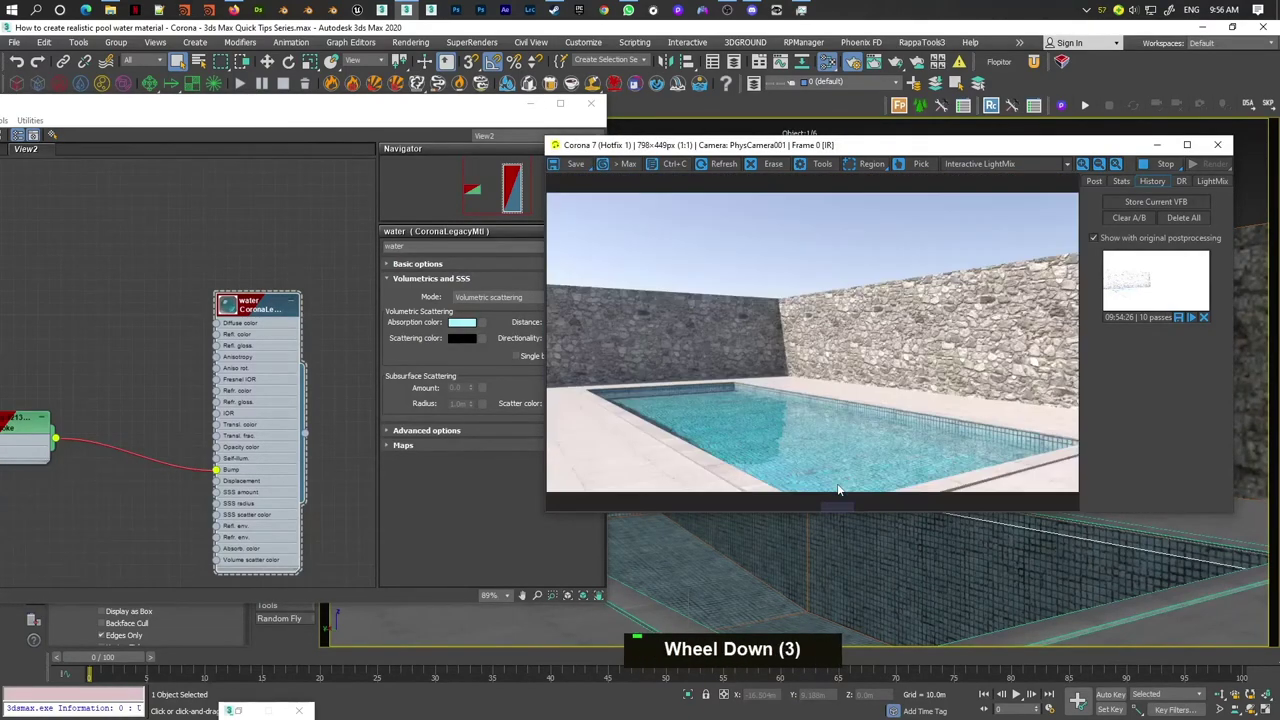
scroll(down, 3)
scroll(up, 3)
Change the Absorption colour to a pale mint green-cyan in the Corona Color Picker and compare the greenish pool render.
middle_click(1036, 441)
scroll(down, 3)
scroll(down, 3)
scroll(up, 3)
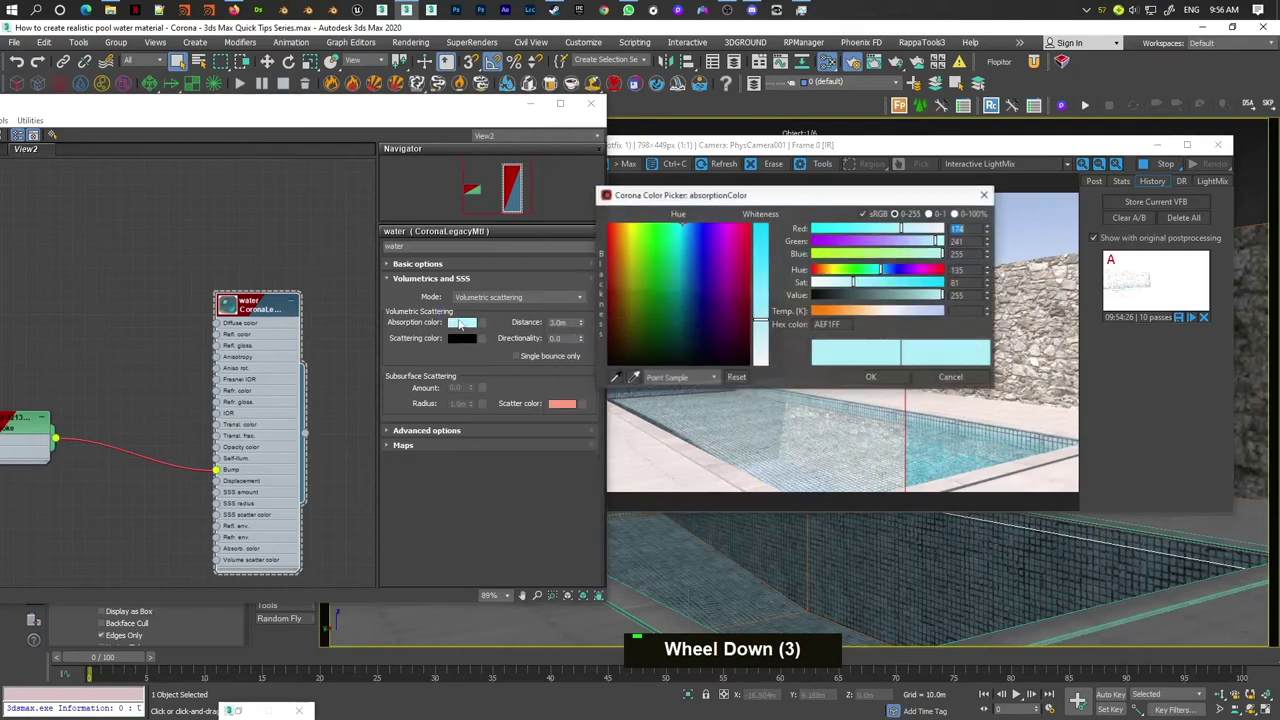
scroll(down, 3)
scroll(up, 3)
scroll(down, 3)
scroll(down, 3)
scroll(up, 3)
scroll(down, 3)
scroll(down, 3)
scroll(up, 3)
scroll(down, 3)
scroll(down, 3)
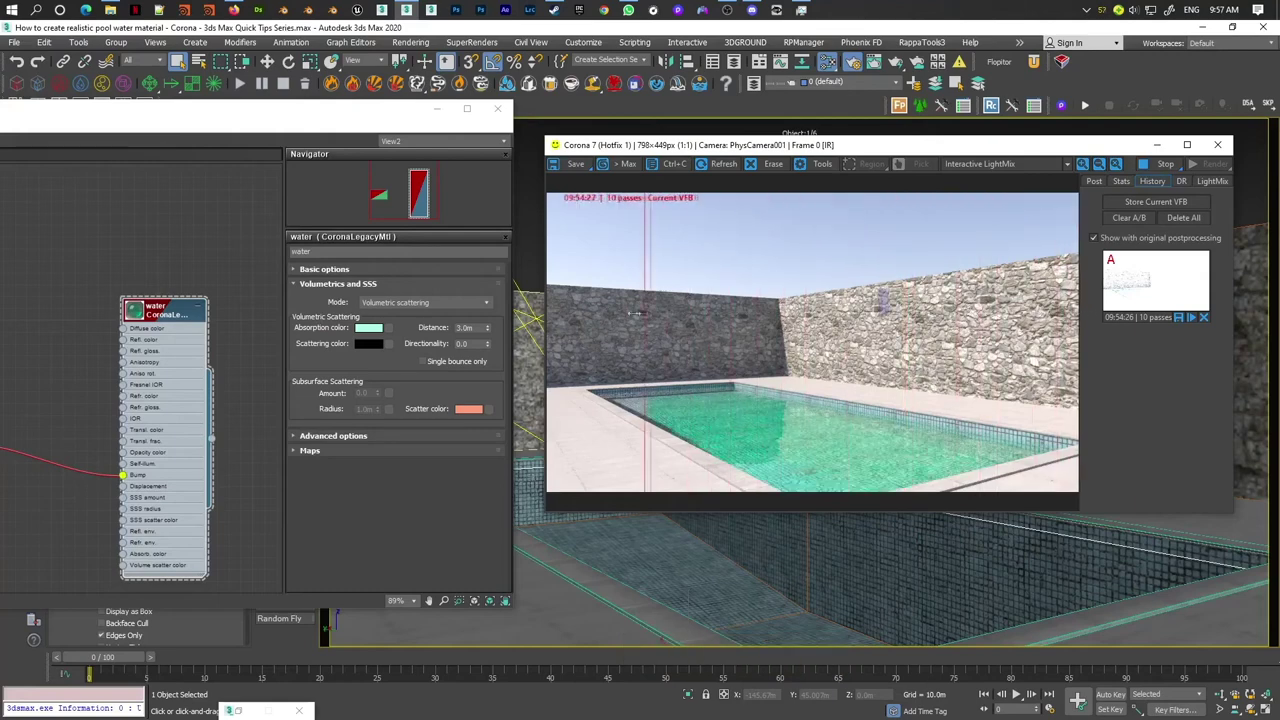